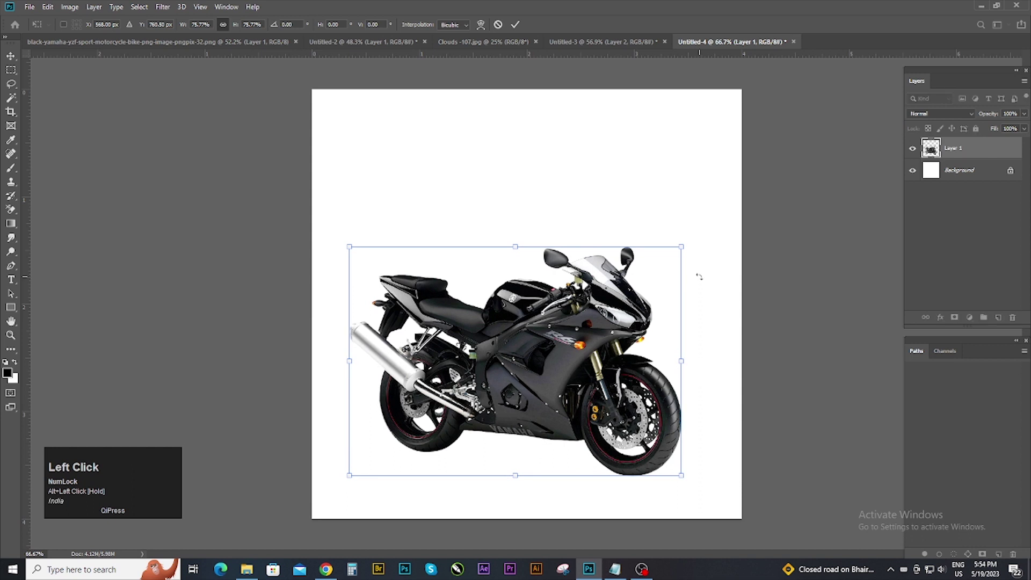
- Confirm the motorcycle's new size, bring the road image into the poster and place it beneath the bike
key("ctrl+a")
left_click(318, 28)
key("ctrl+d")
key("Down")
left_click_drag(589, 302, 566, 404)
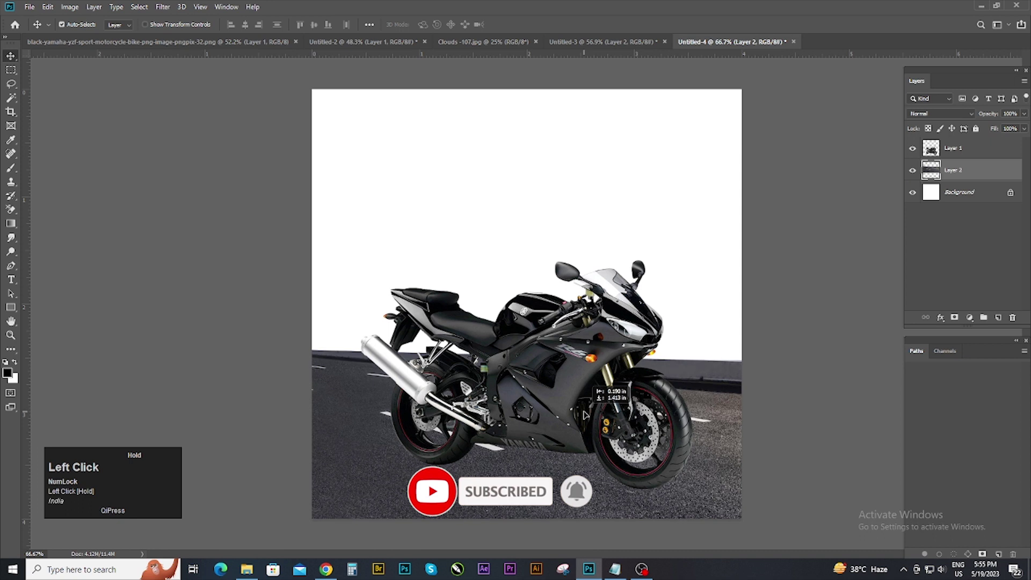
key("ctrl+t")
- Distort the road layer so it stretches across the whole bottom of the canvas
right_click(338, 383)
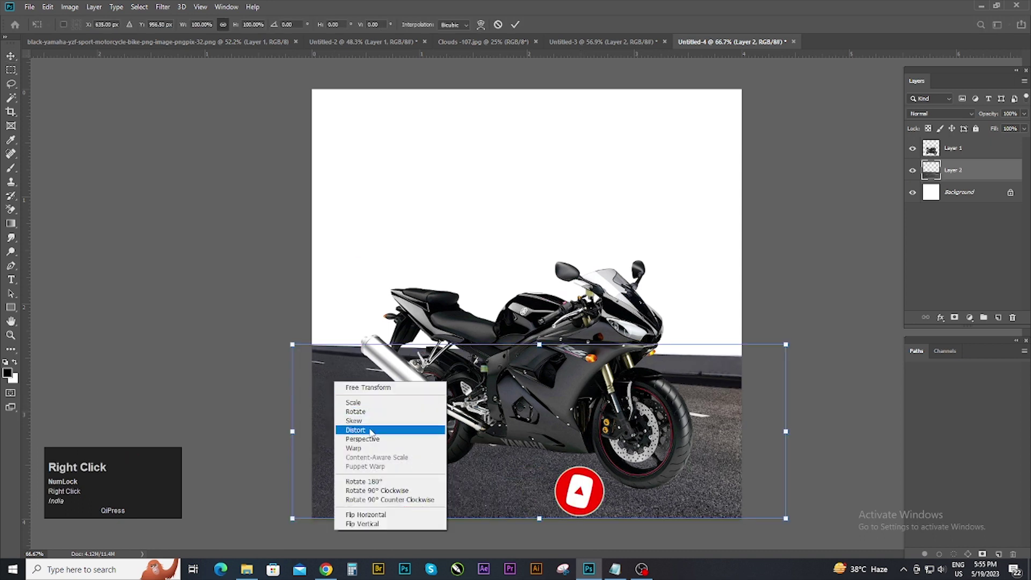
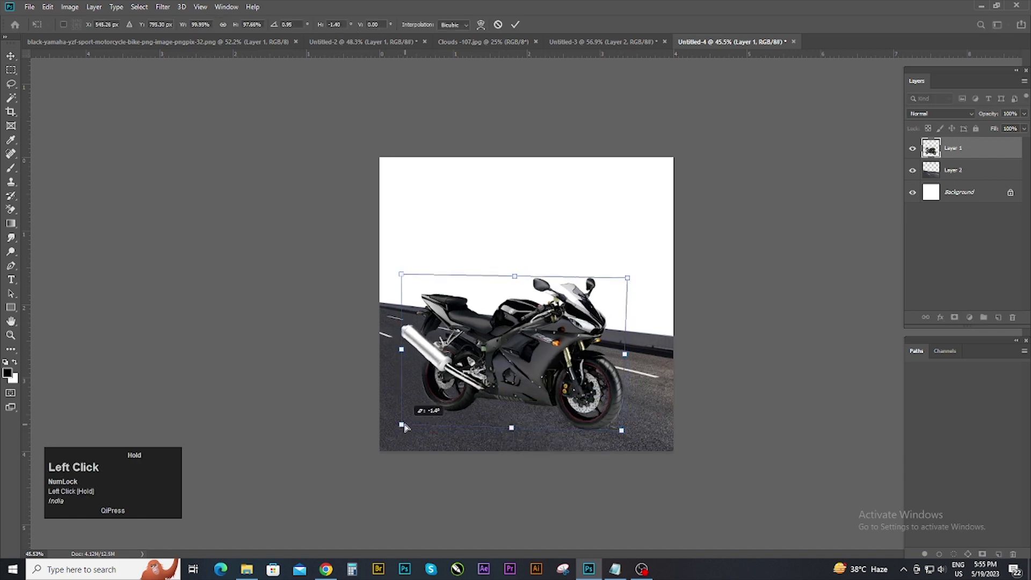
scroll("up", 3)
left_click(724, 357)
- Tilt the motorcycle about -1.4° onto the road and darken the road's levels
key("ctrl+l")
left_click_drag(805, 269, 754, 278)
left_click(755, 268)
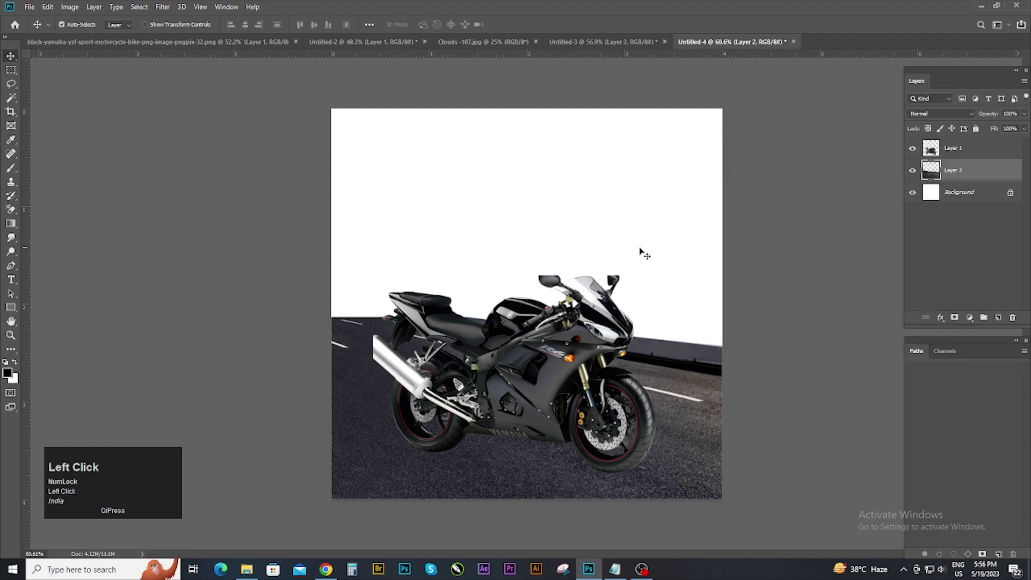
- Paste the cloudy sky over the top of the canvas and blend it into the road horizon with masks
key("ctrl+j")
left_click_drag(374, 43, 690, 200)
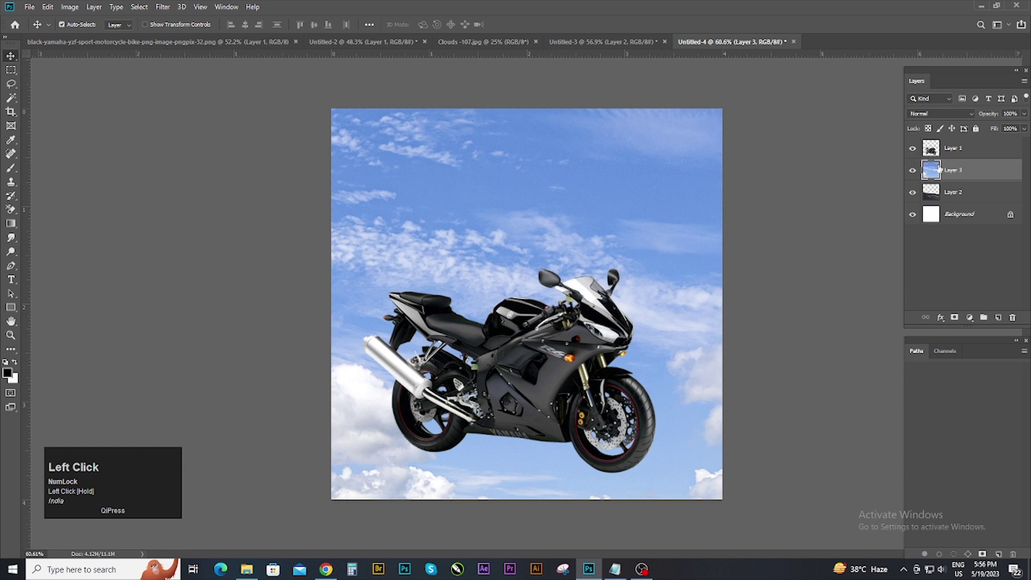
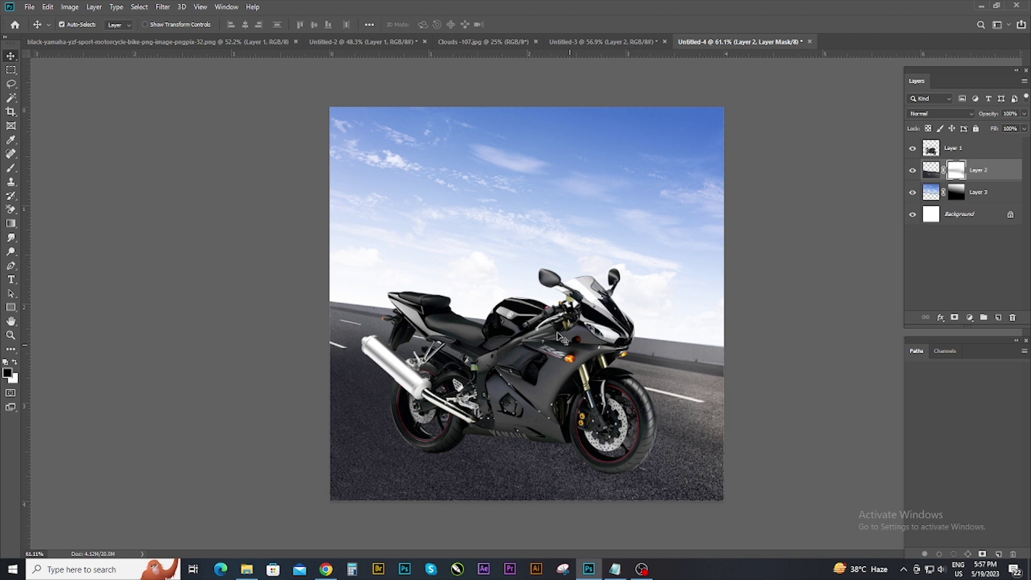
scroll("up", 3)
scroll("down", 3)
- Add a Brightness/Contrast adjustment layer and tone the scene down slightly
left_click(1004, 180)
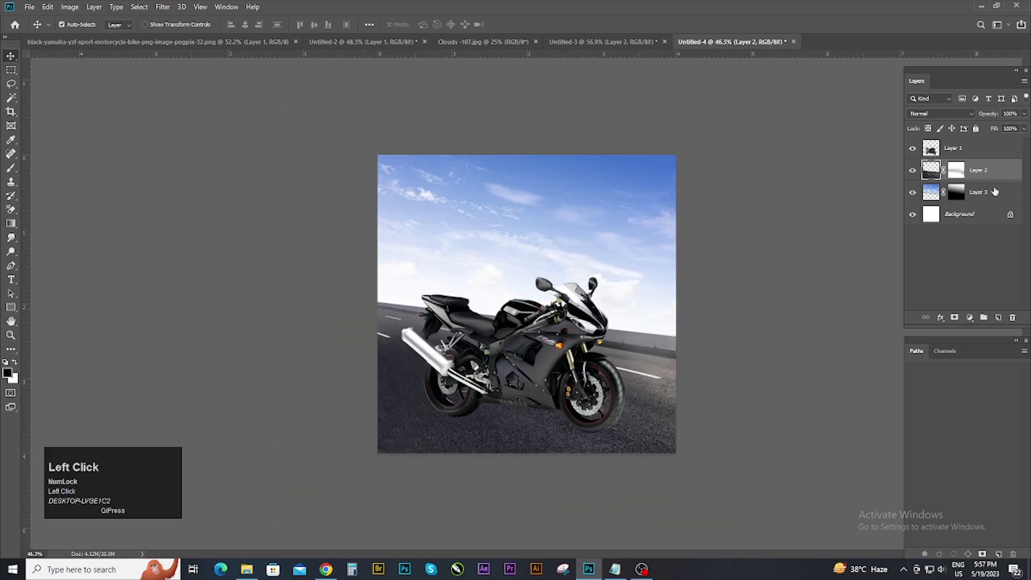
left_click_drag(976, 148, 890, 140)
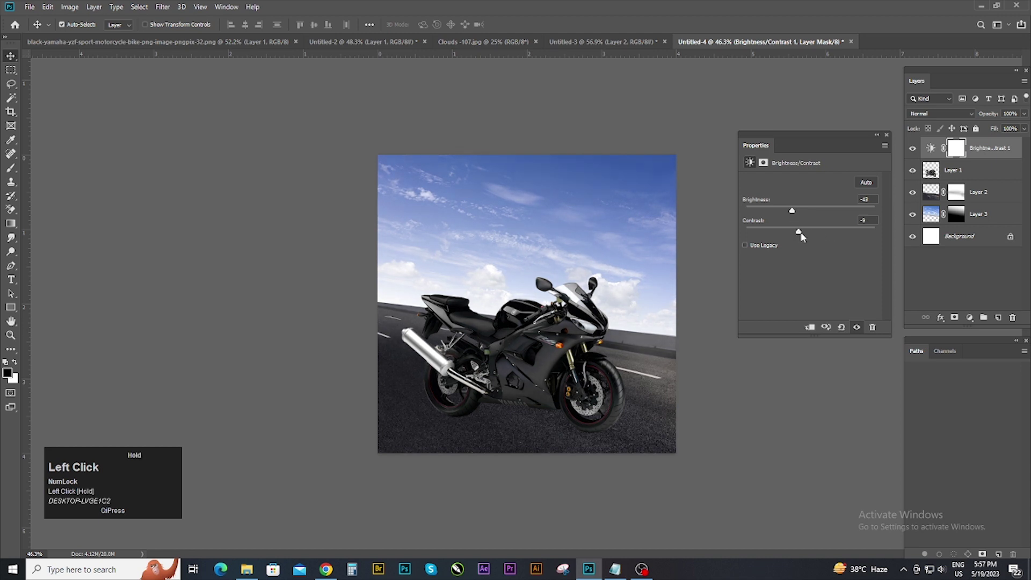
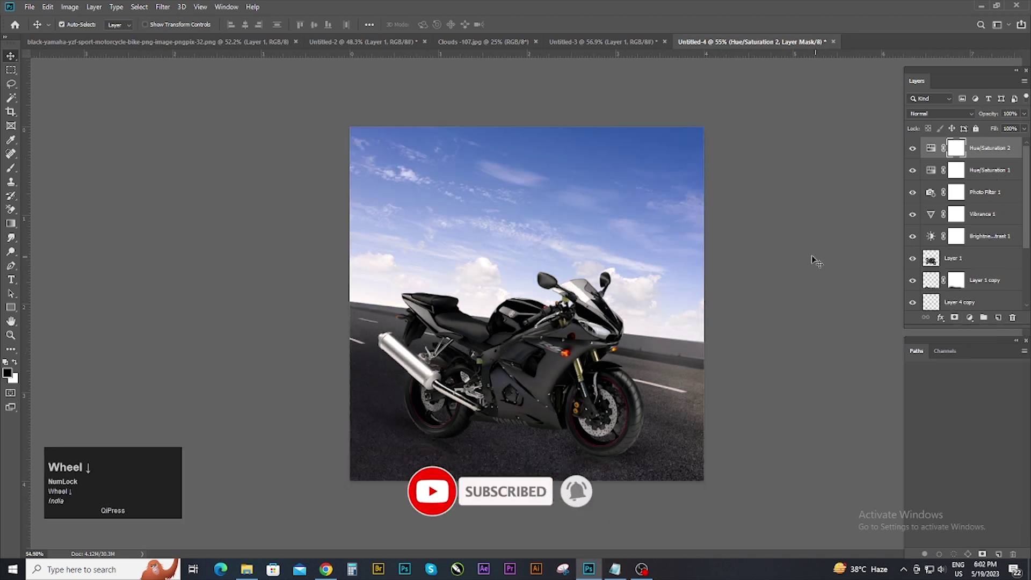
- Invert the soft-light layer's mask to hide its effect and ready a brush for painting it back
scroll("up", 3)
scroll("down", 3)
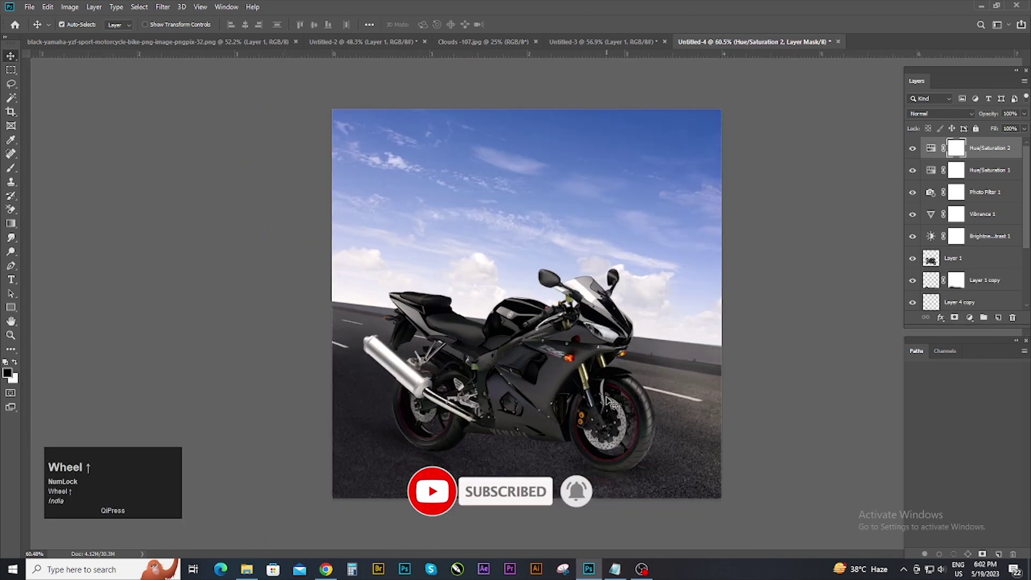
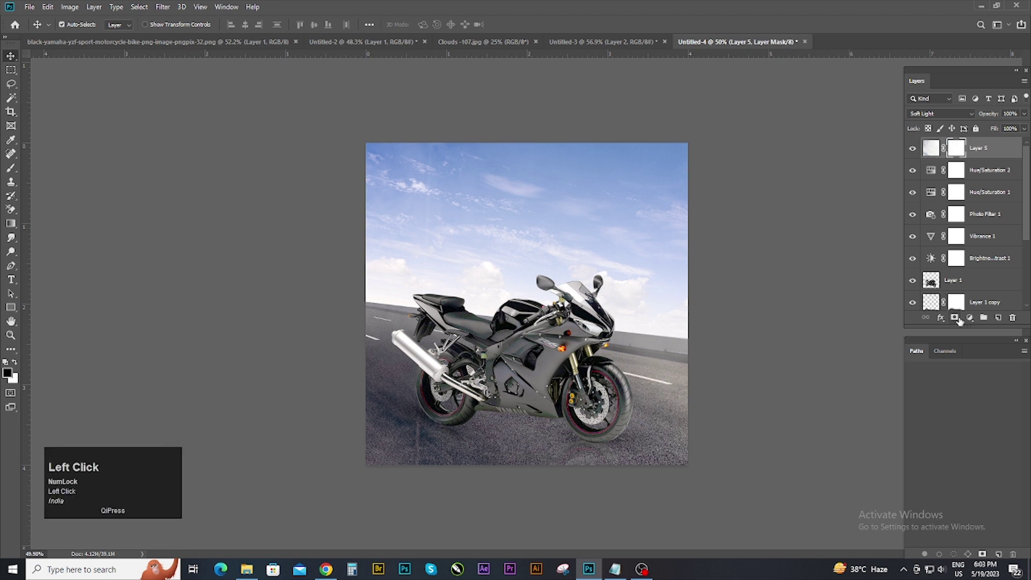
key("ctrl+i")
type("nb")
key("]")
- Paint white at low opacity into the mask to lighten chosen areas of the motorcycle and road
left_click(20, 363)
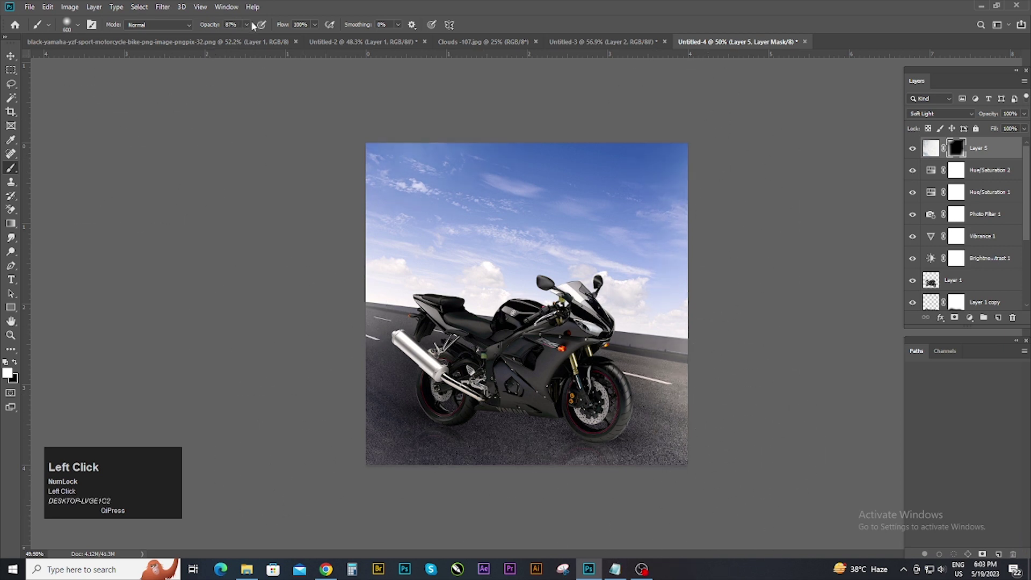
scroll("up", 3)
key("[")
key("[")
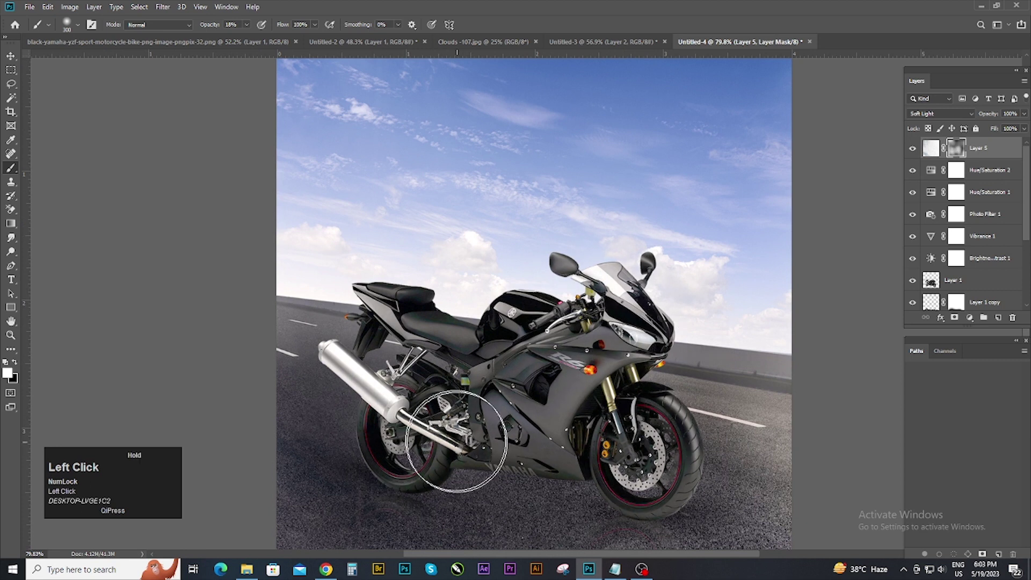
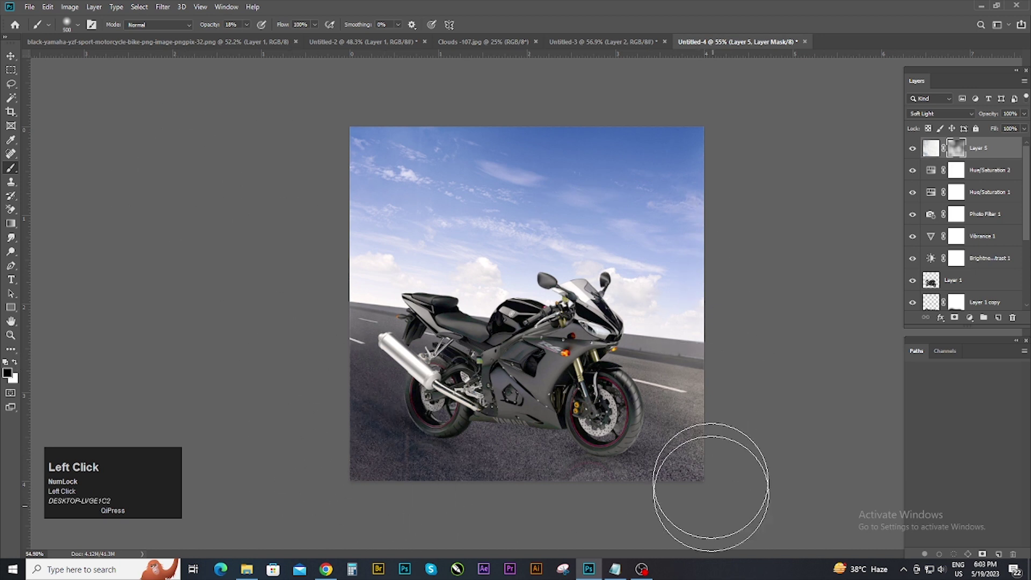
scroll("down", 3)
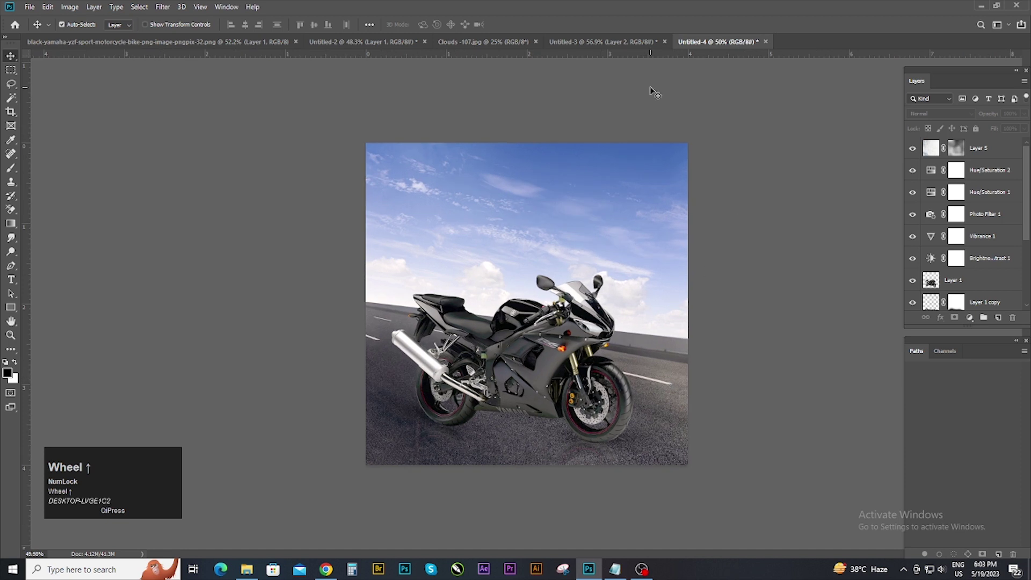
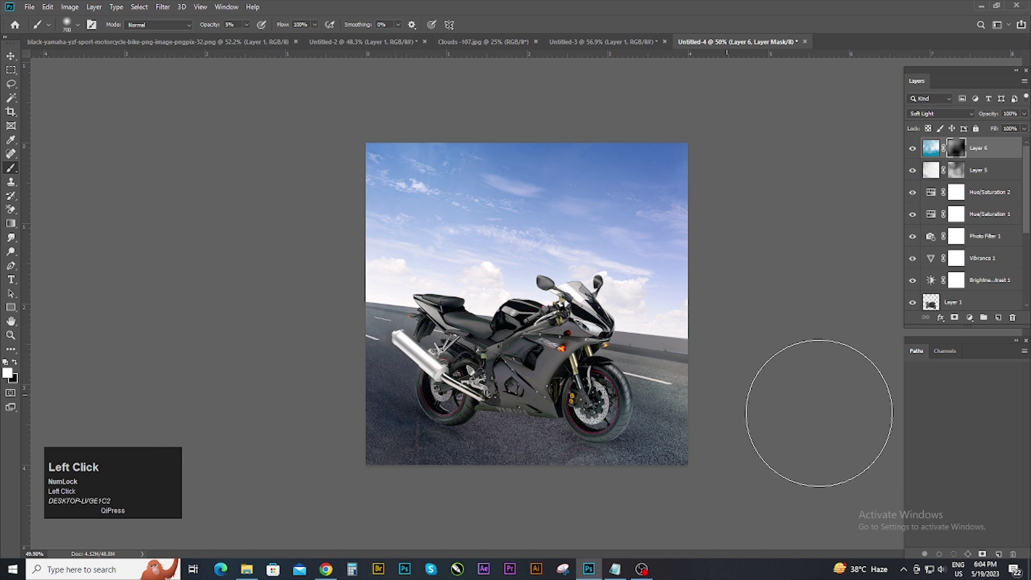
- Review the soft-light sky layer's painted mask tinting the road blue
scroll("down", 3)
scroll("up", 3)
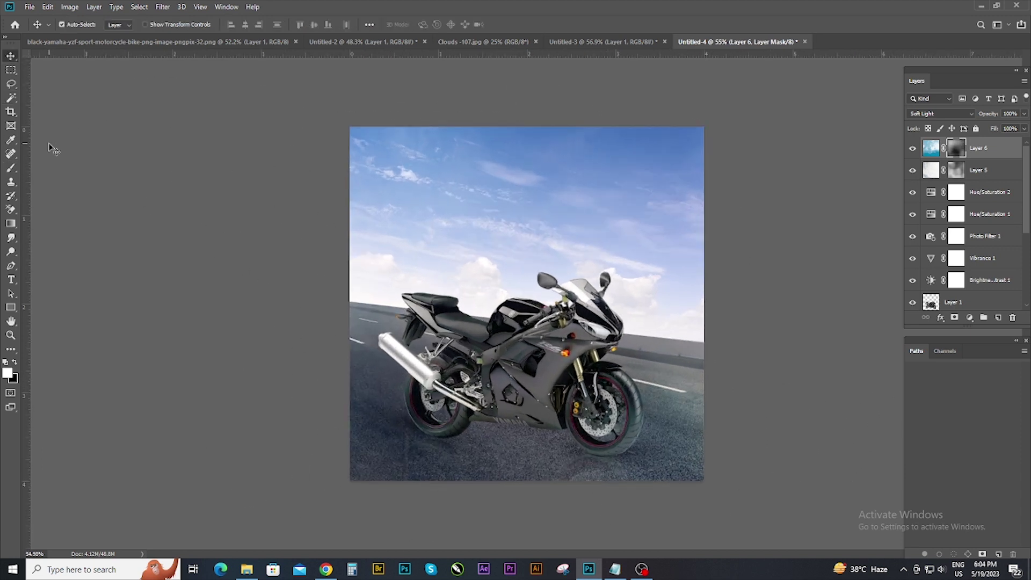
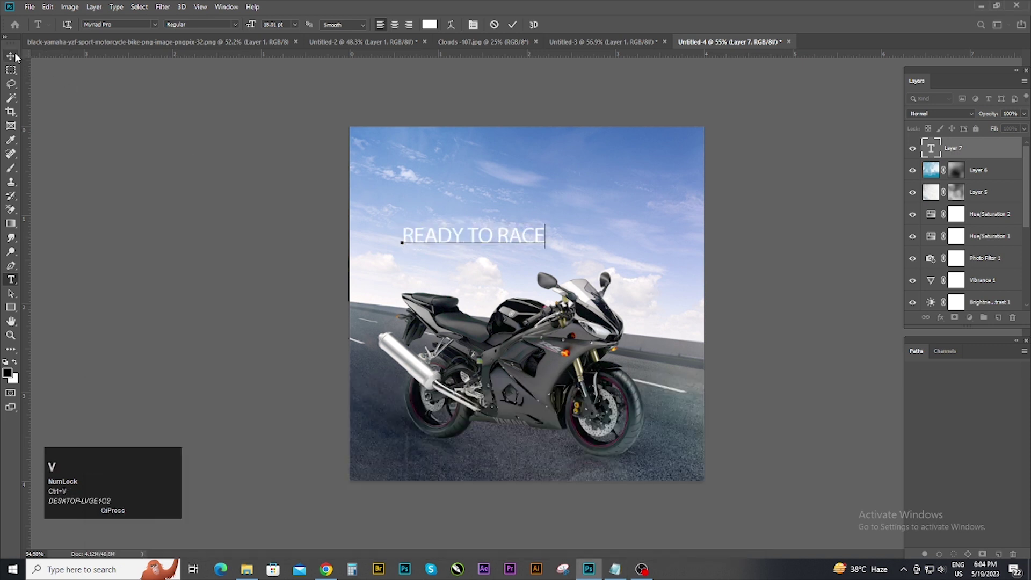
- Commit the READY TO RACE text, start transforming it and set a heavier Arial Bold style
left_click(22, 55)
key("ctrl+t")
left_click(471, 250)
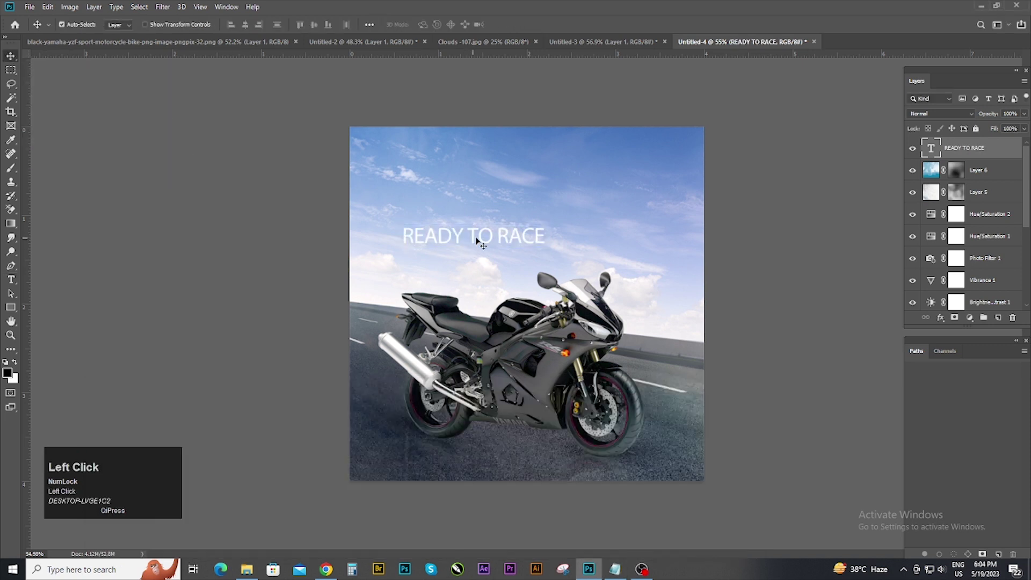
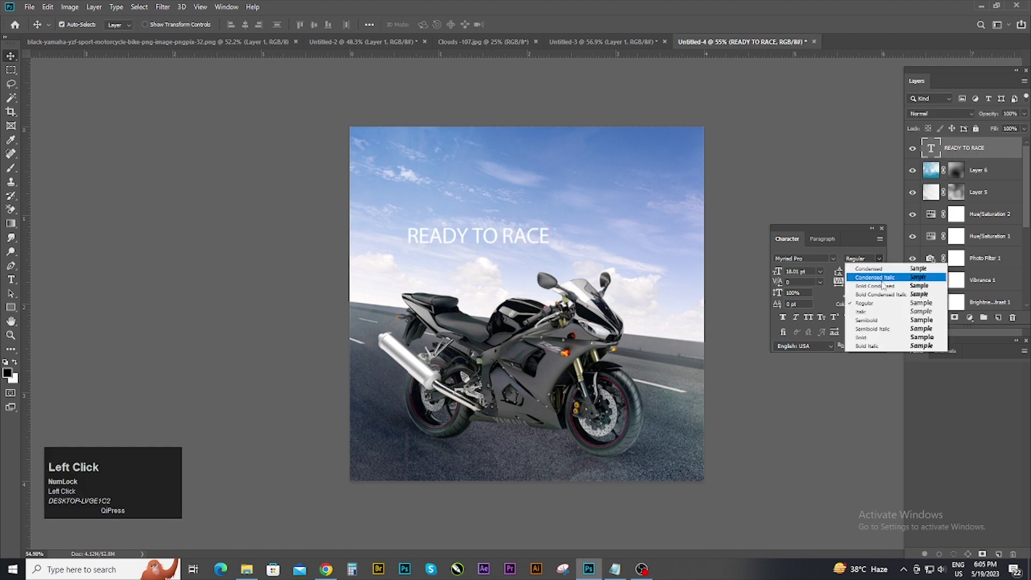
scroll("up", 3)
left_click_drag(981, 367, 981, 241)
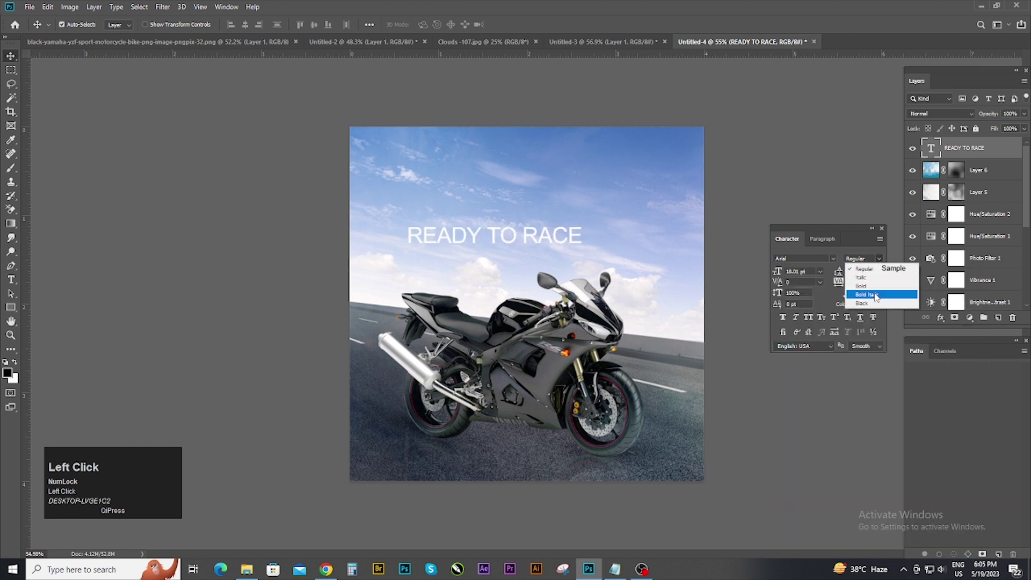
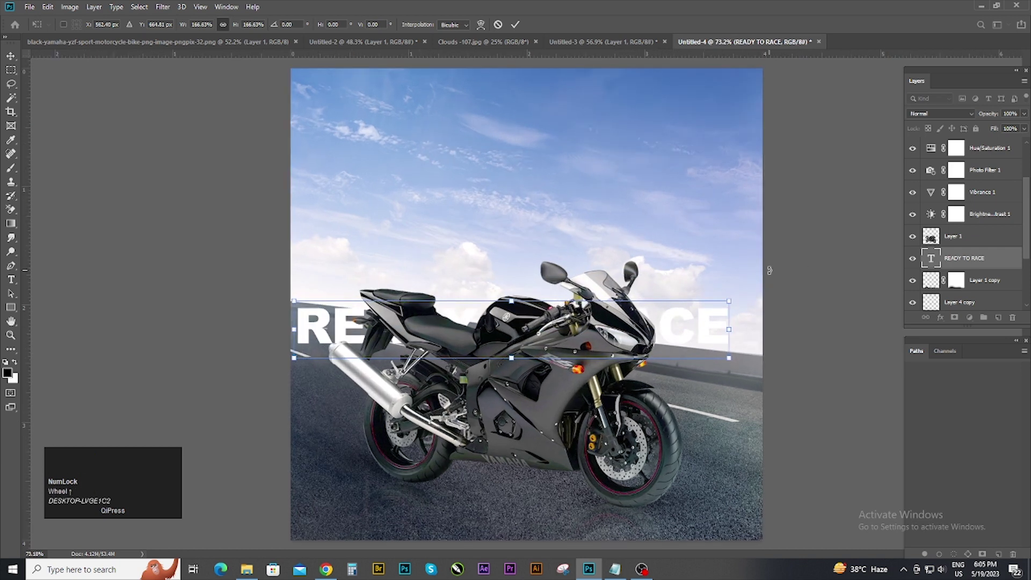
- Apply the enlarged READY TO RACE size so it spans the canvas behind the motorcycle
left_click(711, 335)
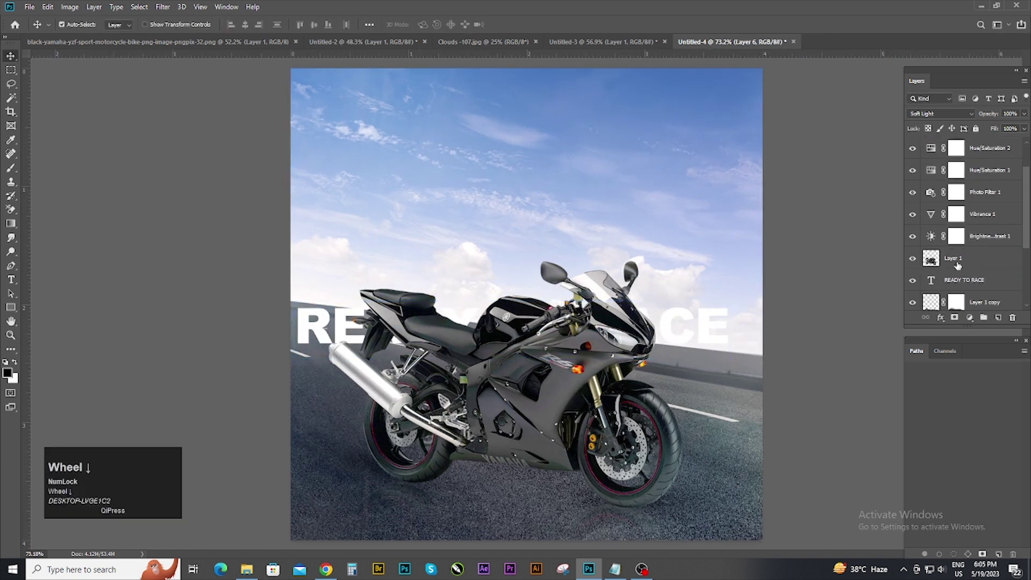
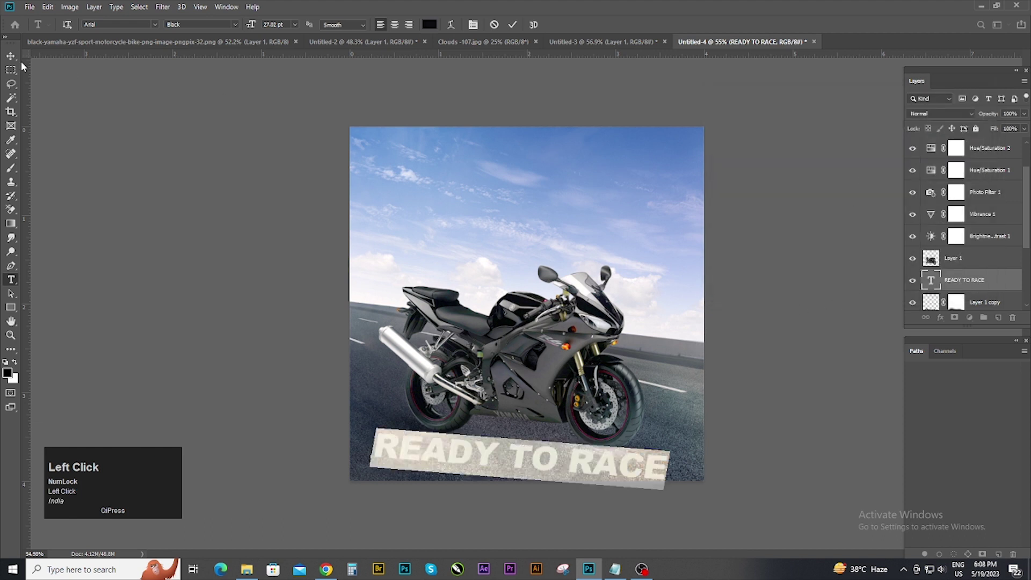
- Make the white READY TO RACE text partly transparent and tune its drop shadow's spread and size
scroll("down", 3)
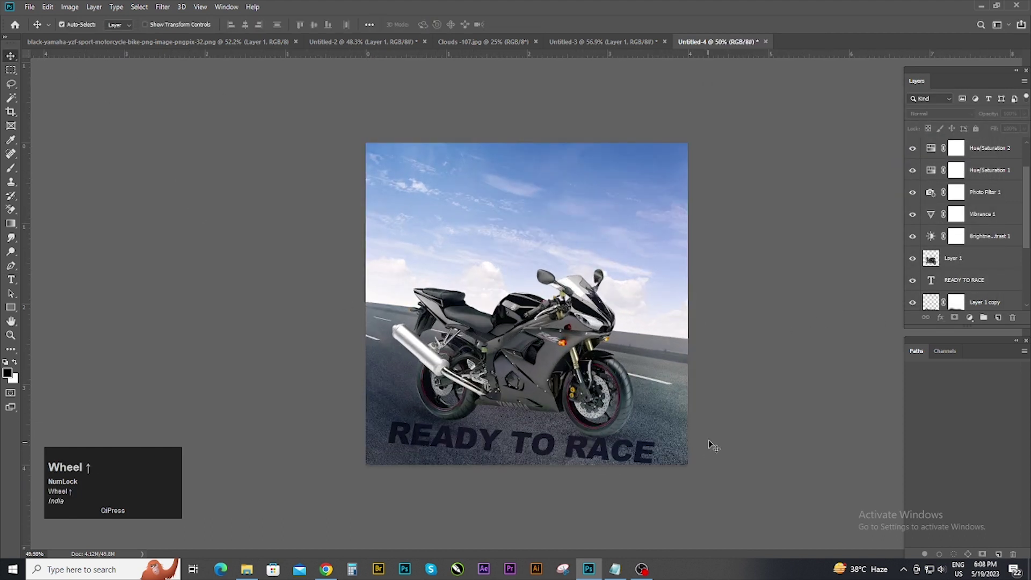
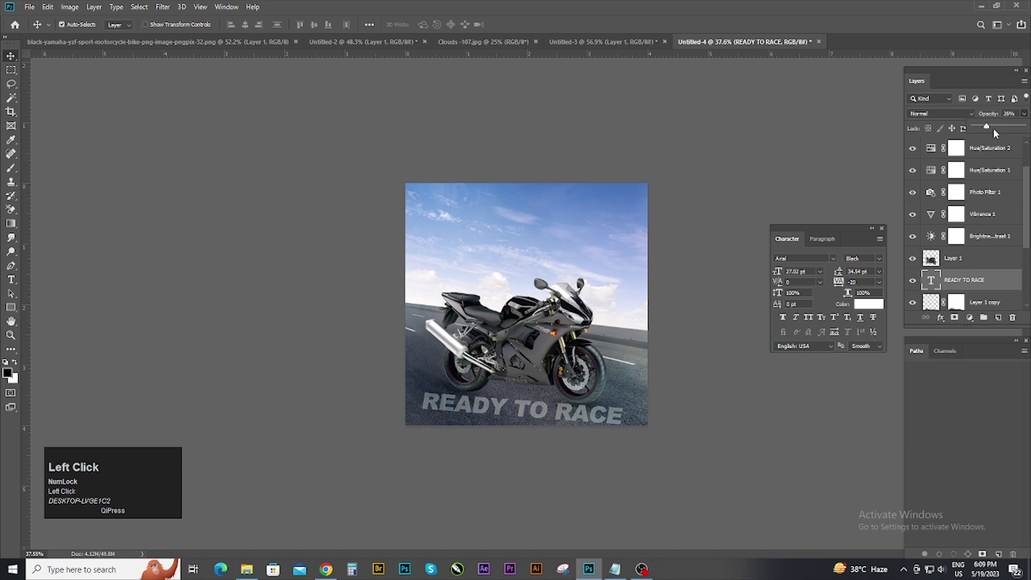
left_click_drag(996, 128, 1026, 128)
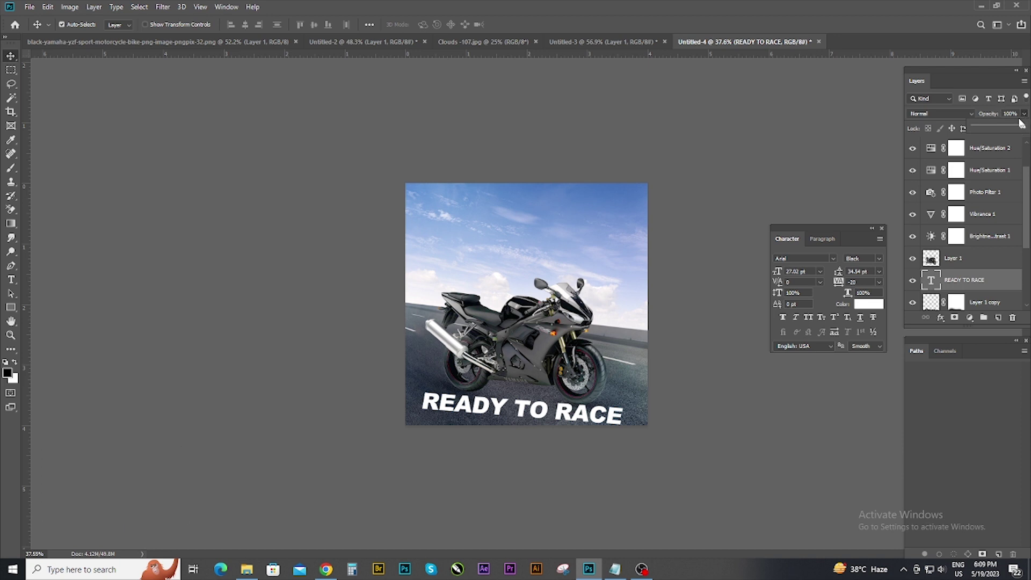
left_click_drag(1026, 128, 976, 245)
left_click_drag(1002, 280, 978, 52)
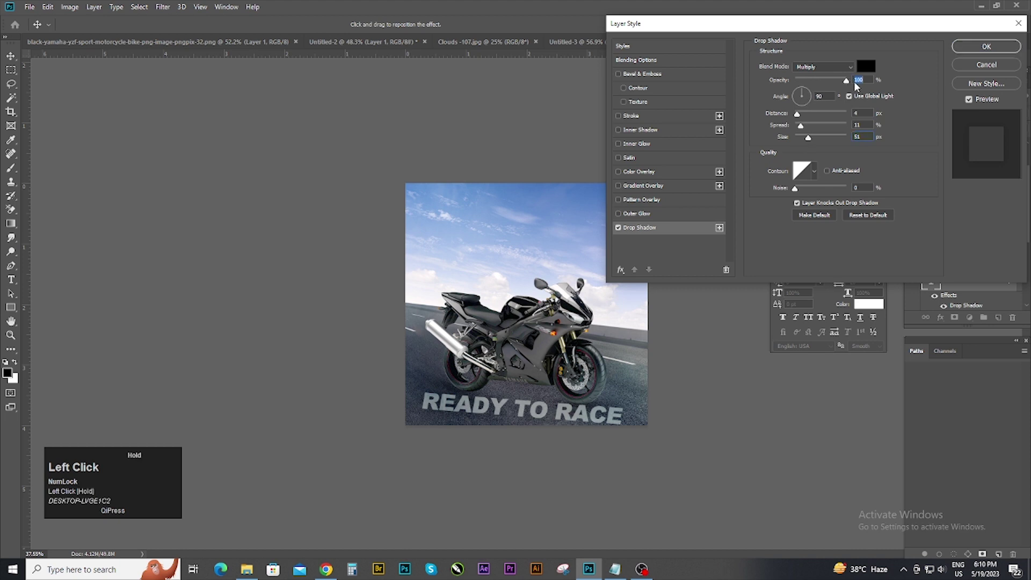
scroll("down", 3)
scroll("up", 3)
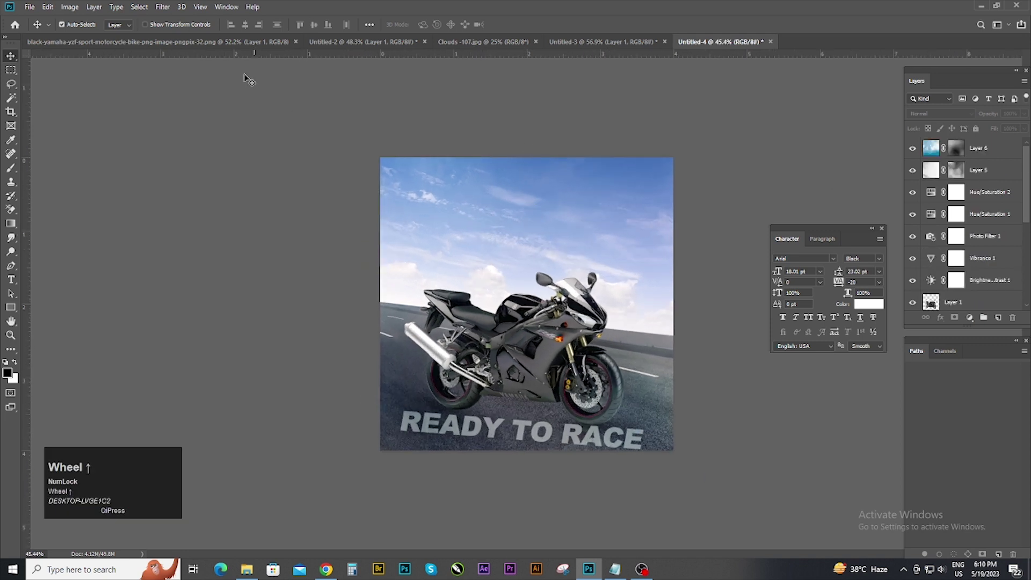
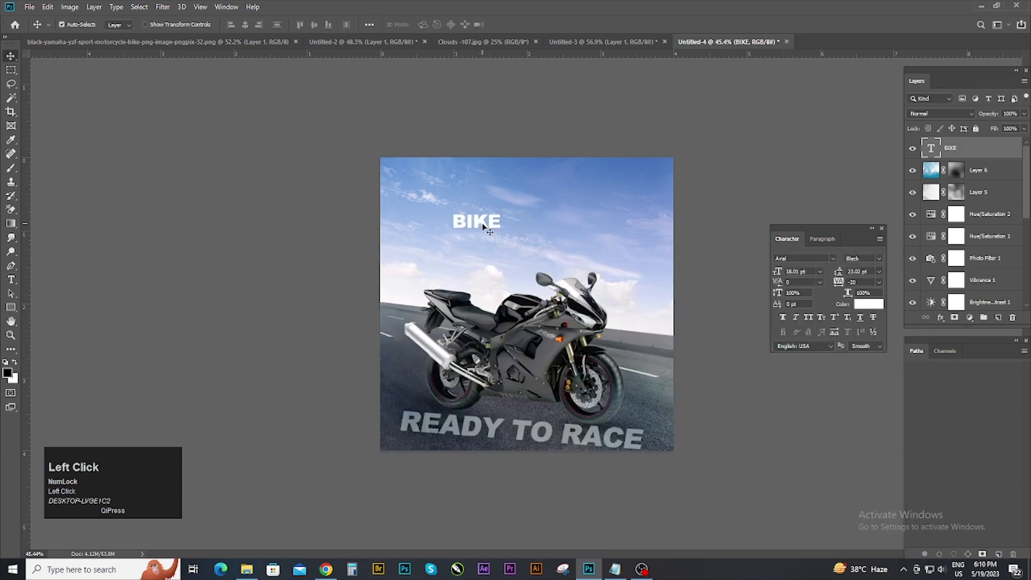
- Browse the Character panel font list to try script typefaces for the BIKE title
scroll("down", 3)
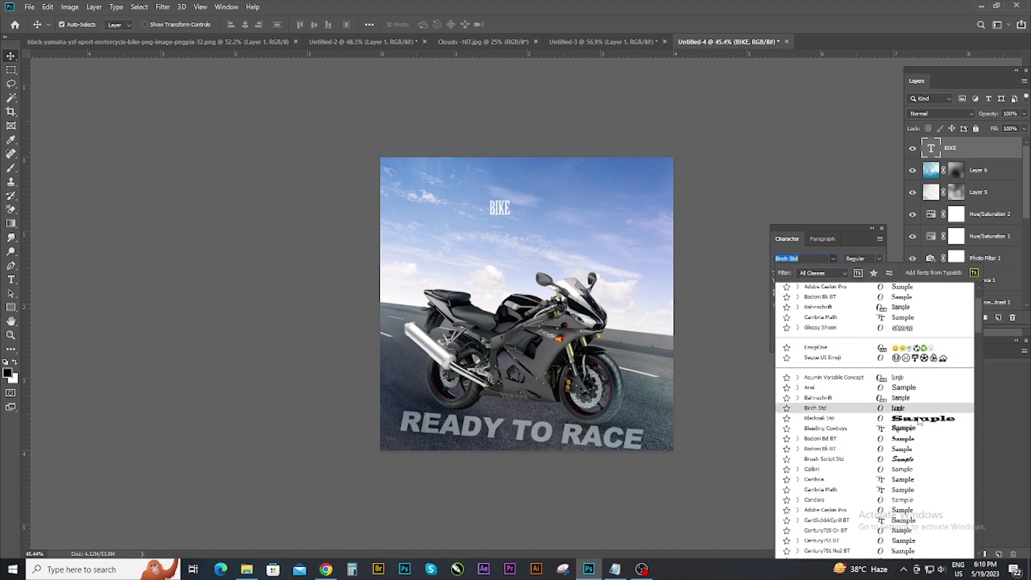
scroll("down", 3)
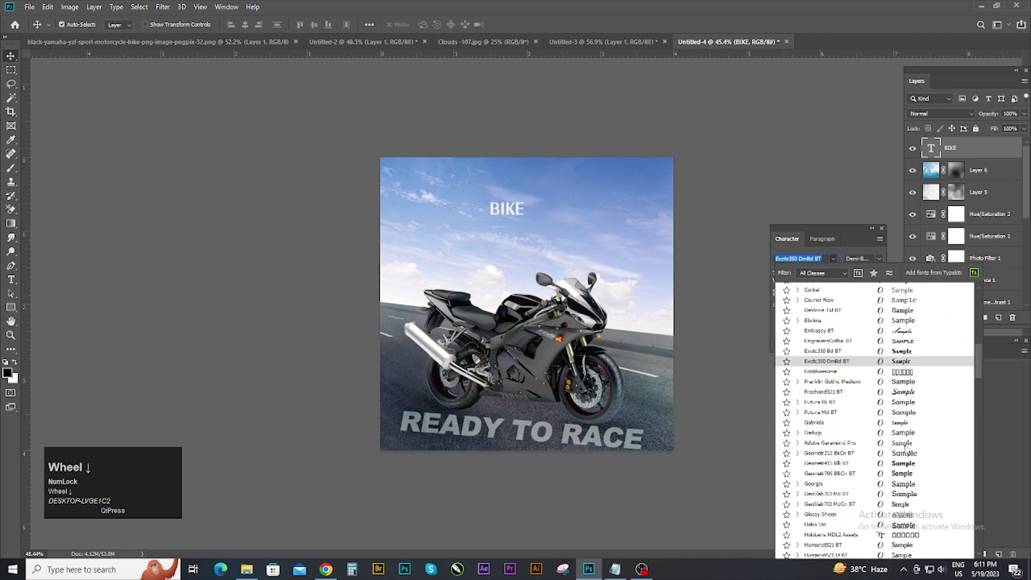
scroll("down", 3)
scroll("down", 3)
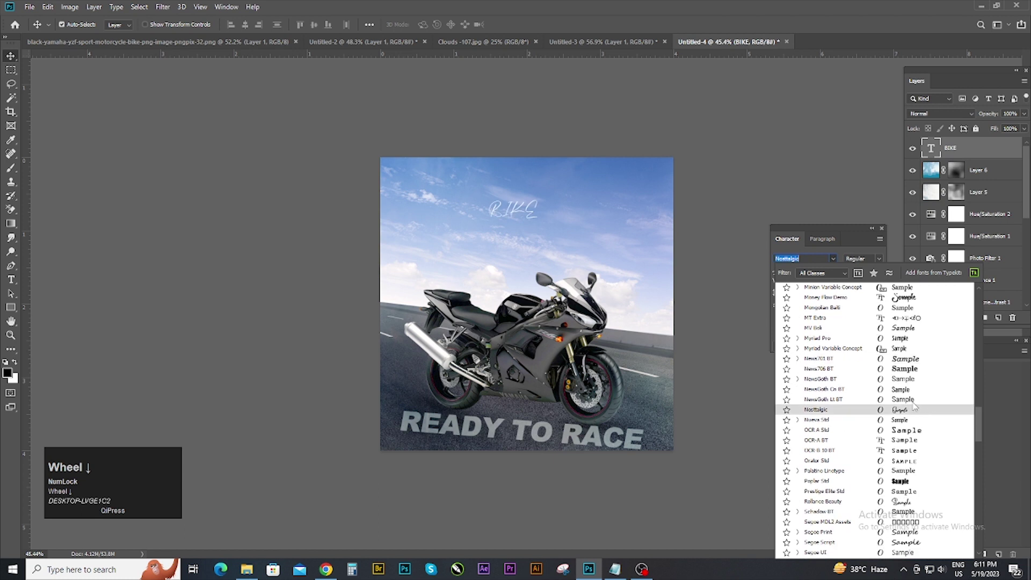
scroll("down", 3)
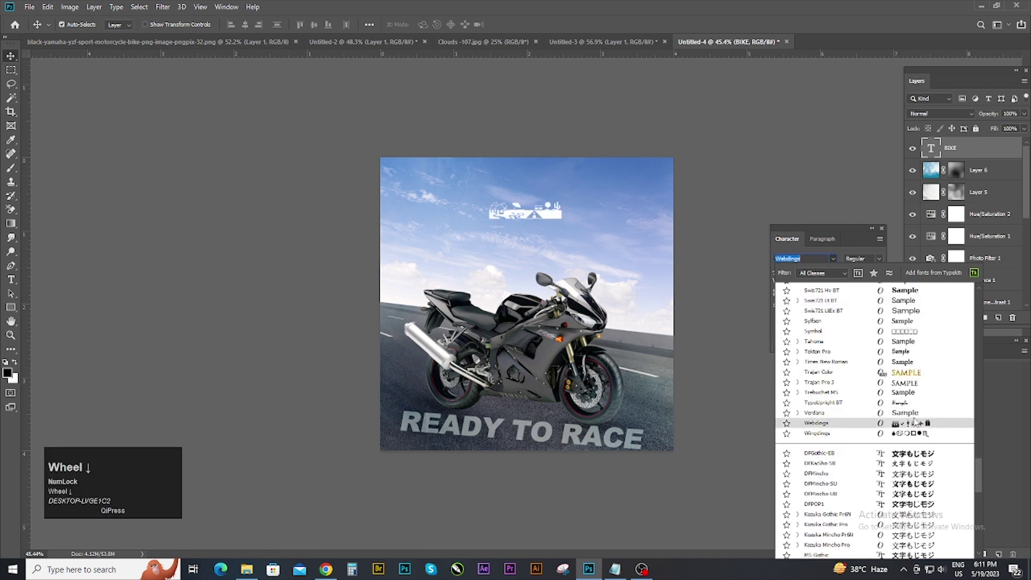
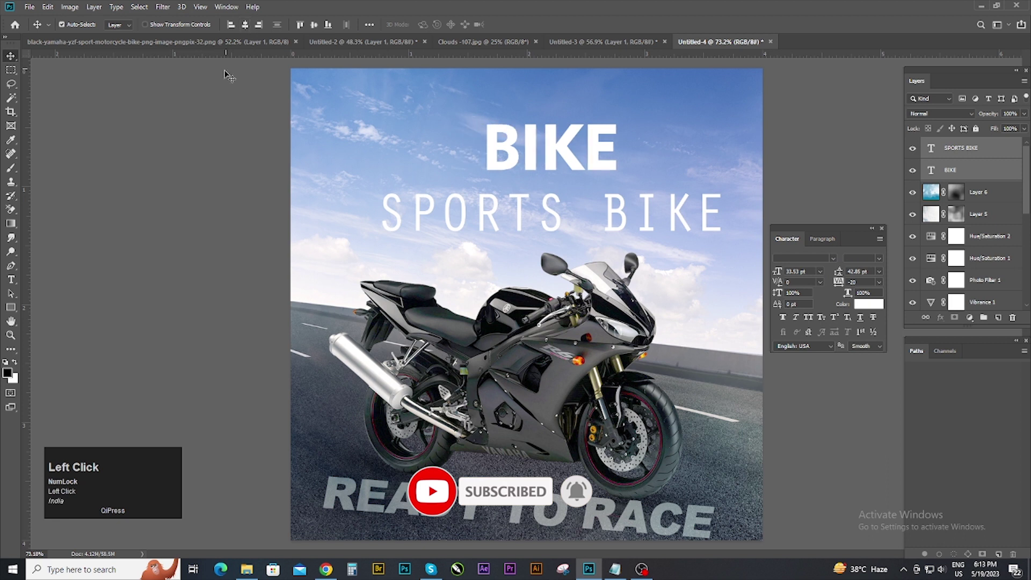
- Reposition the BIKE and SPORTS BIKE titles centred within the sky area
key("ctrl+z")
left_click(188, 104)
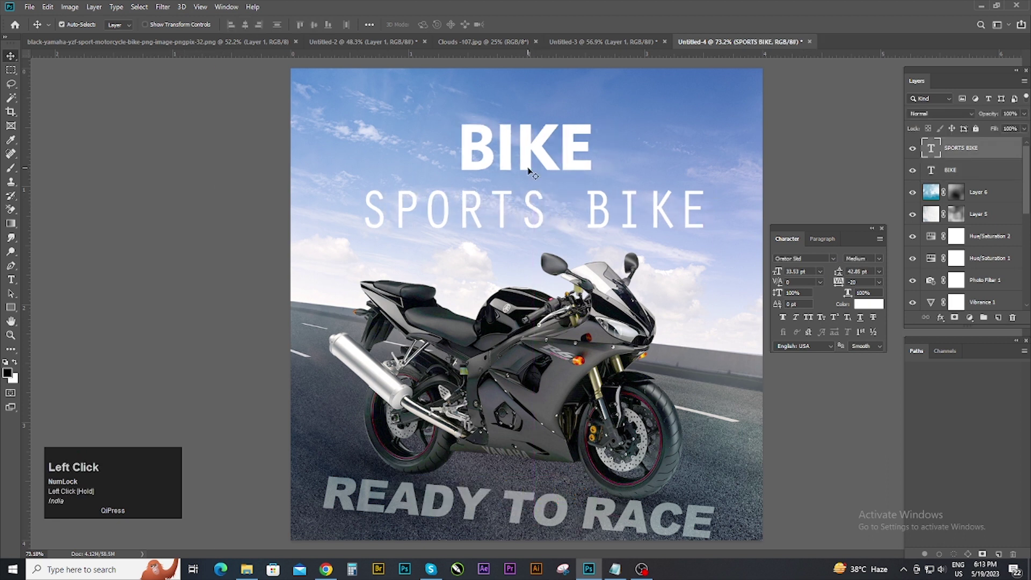
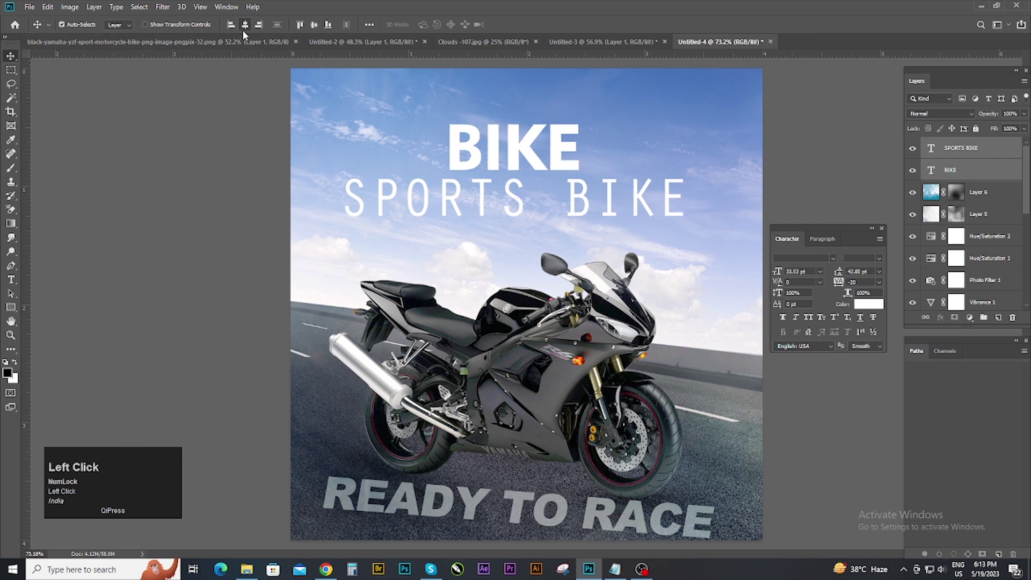
key("ctrl+z")
scroll("down", 3)
left_click_drag(530, 199, 408, 125)
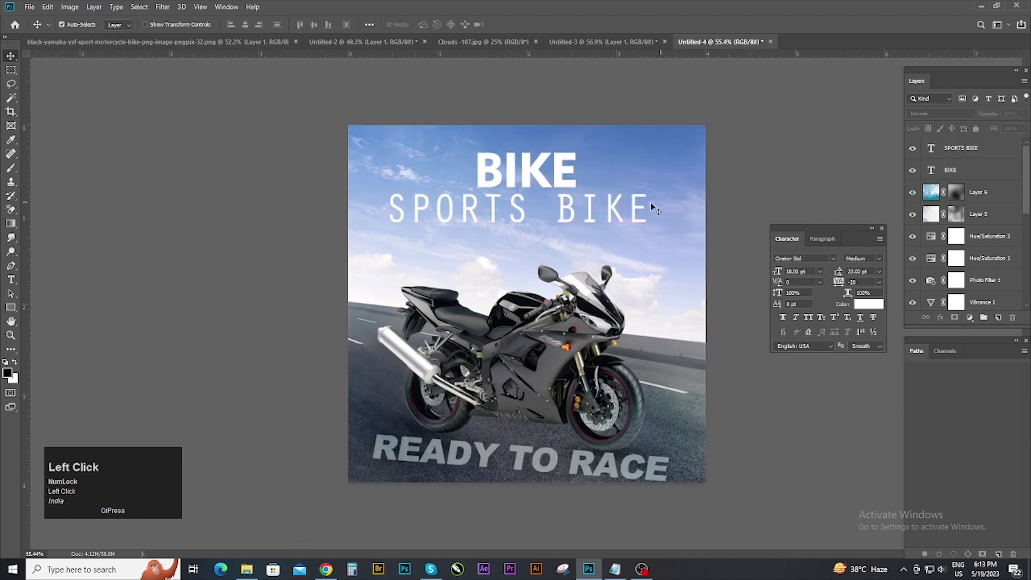
key("ctrl+a")
left_click(249, 28)
key("ctrl+d")
scroll("up", 3)
left_click(534, 215)
key("Up")
scroll("down", 3)
- Widen the letter spacing of the SPORTS BIKE text and commit the edit
left_click(562, 230)
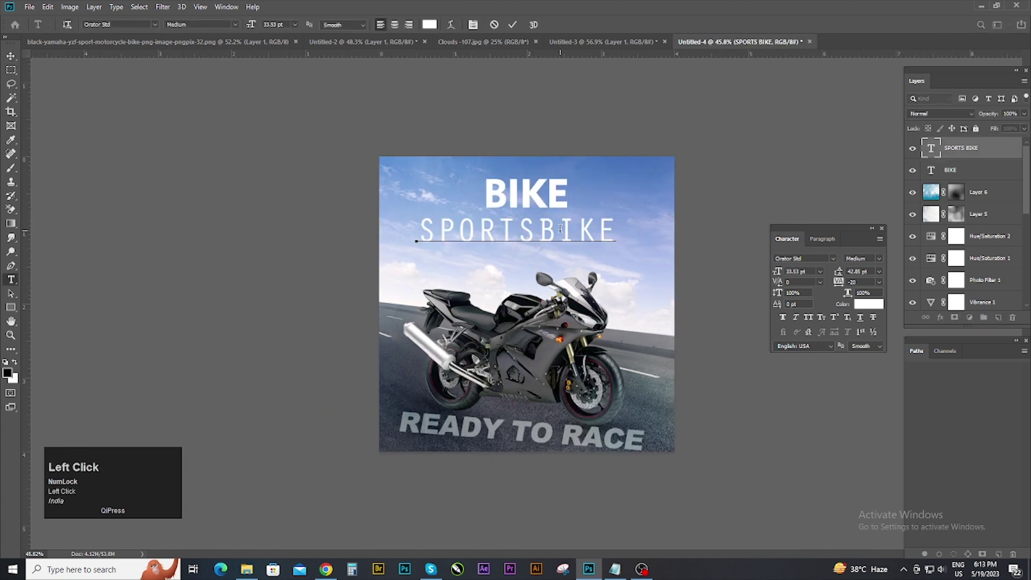
key("space")
left_click(19, 58)
- Add a drop shadow to the SPORTS BIKE layer and adjust its strength
left_click(991, 153)
right_click(1002, 152)
left_click(903, 83)
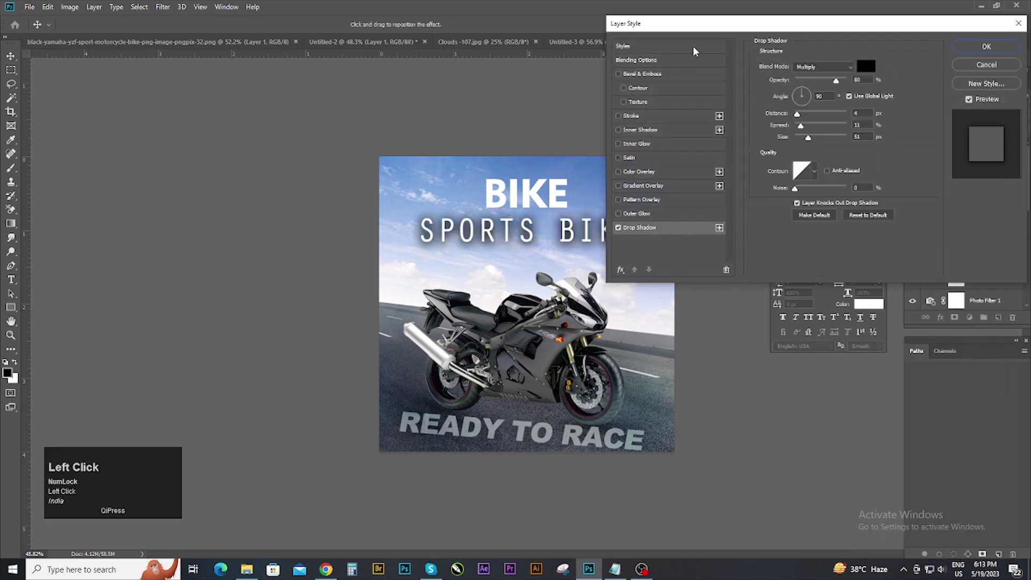
left_click_drag(925, 83, 862, 36)
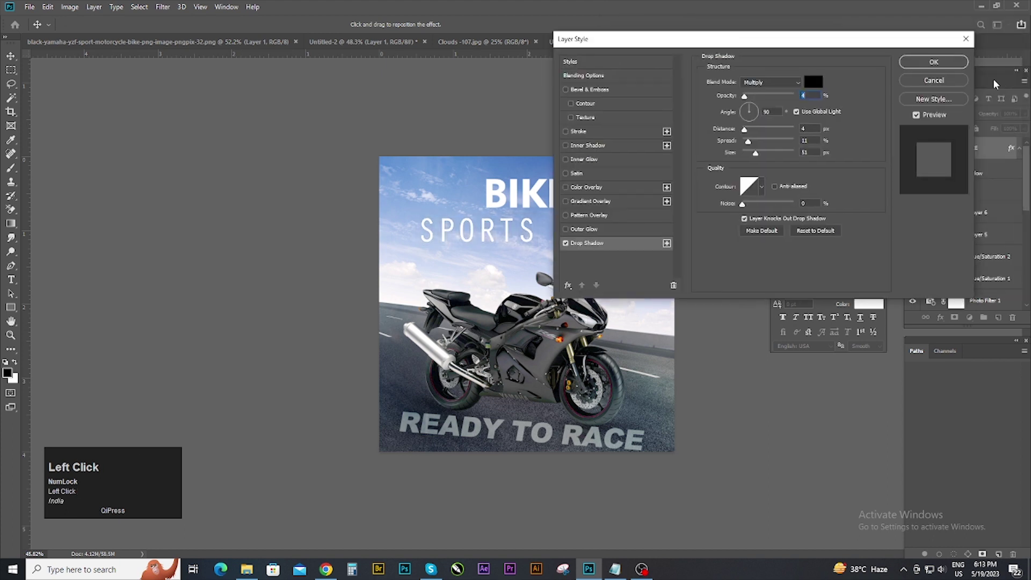
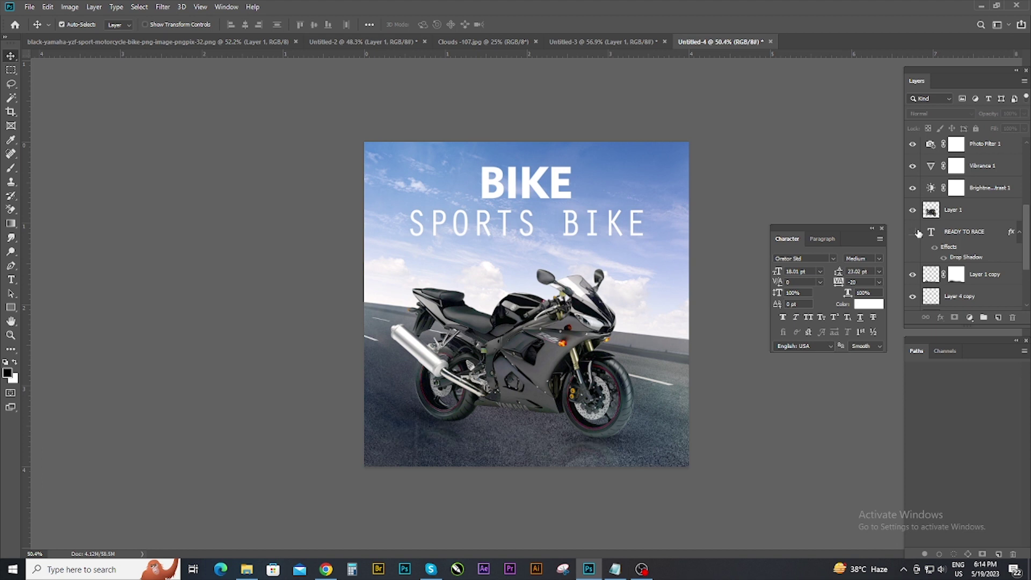
- Stamp all visible layers into a new merged poster layer on top
left_click(915, 237)
left_click(827, 466)
scroll("up", 3)
left_click(965, 155)
left_click(186, 377)
key("ctrl+shift+alt+e")
- Grade the merged layer in Camera Raw Calibration for a deeper, more saturated blue sky and apply it
left_click(883, 229)
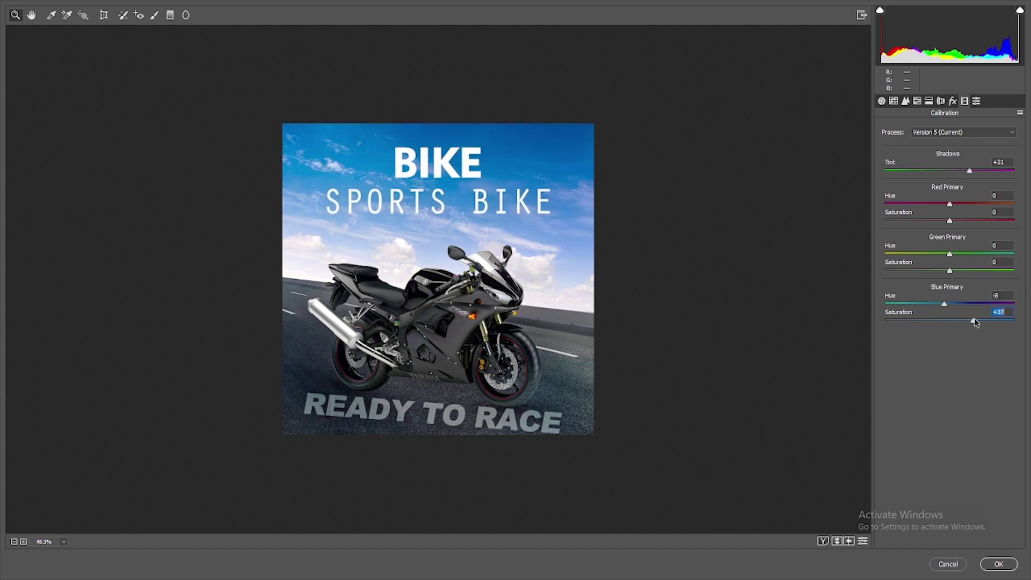
left_click(982, 561)
scroll("down", 3)
left_click(765, 370)
scroll("down", 3)
scroll("up", 3)
left_click(730, 309)
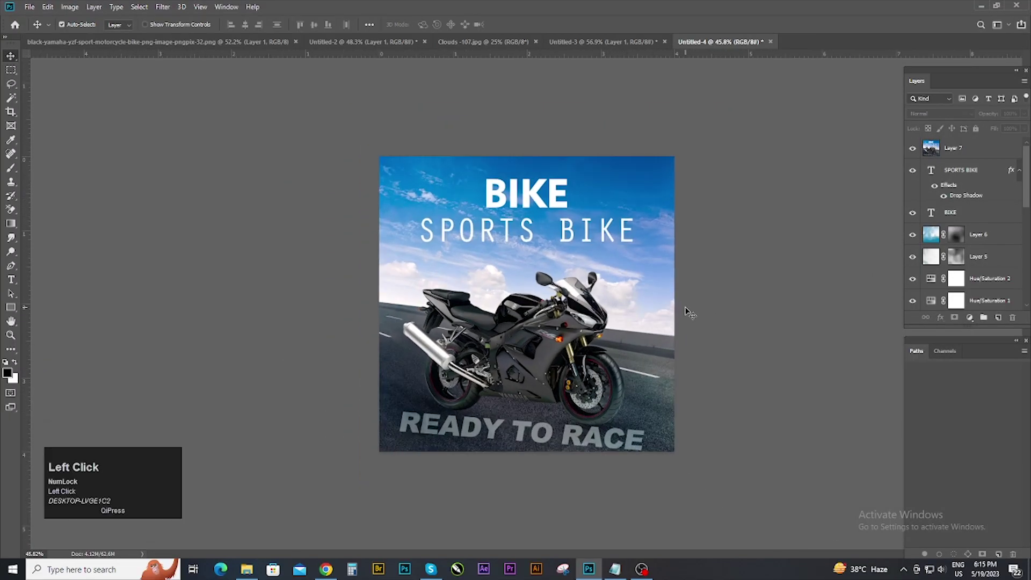
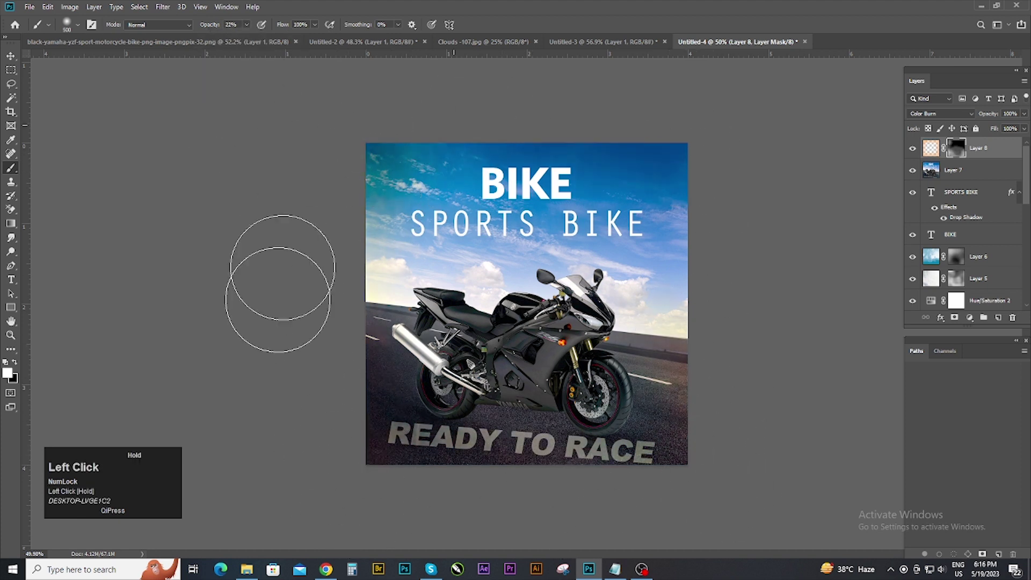
- Duplicate the orange tint layer and blend the copy in Soft Light
key("ctrl+j")
right_click(961, 152)
left_click(969, 175)
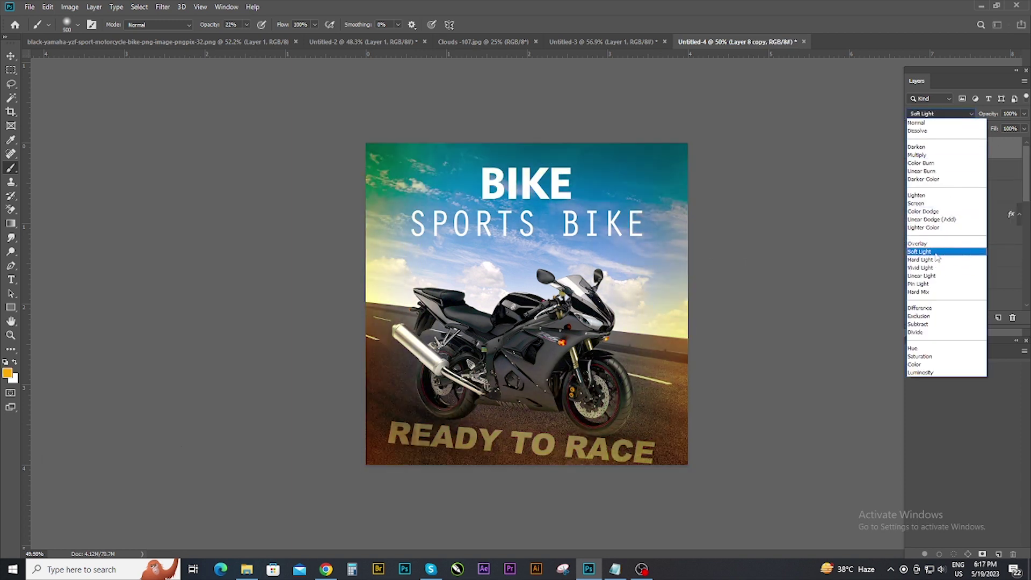
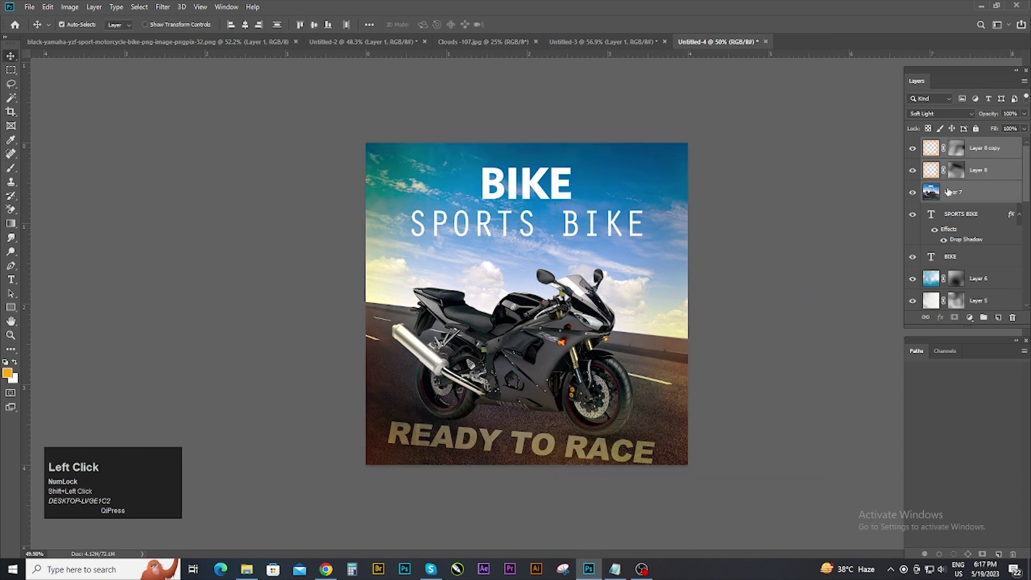
- Merge down, reopen Camera Raw and raise the poster's colour temperature for a warmer look
key("ctrl+e")
key("ctrl+shift+a")
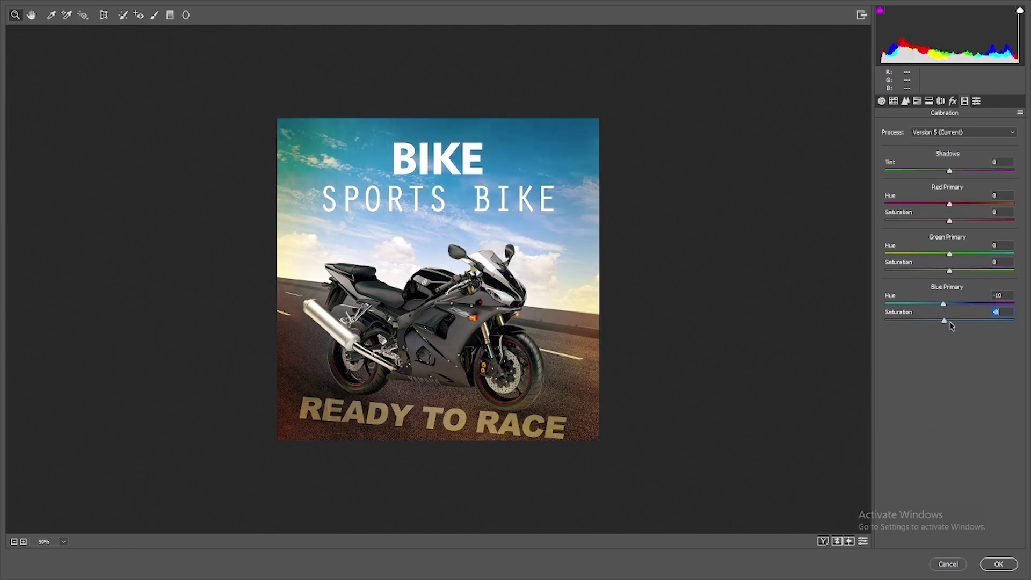
left_click(907, 102)
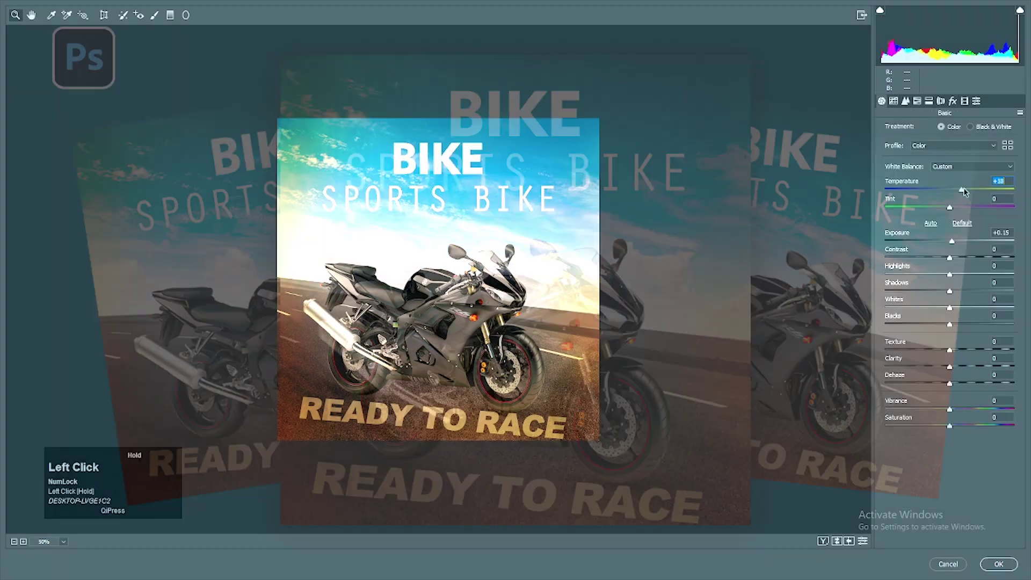